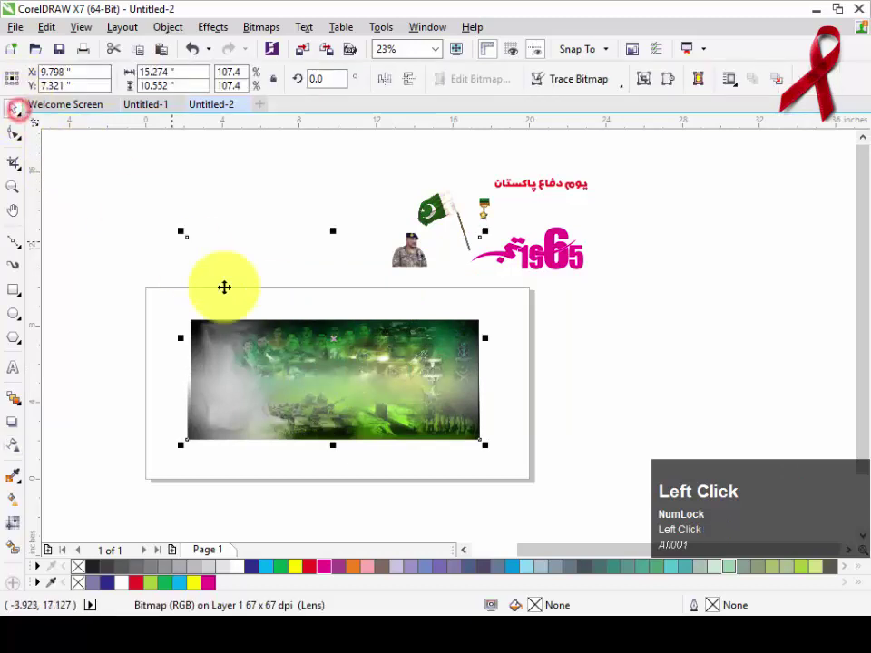
Step: Position the army chief bitmap on the left of the background and send the background to the back
{"action": "right_click", "coordinate": [309, 415]}
{"action": "left_click", "coordinate": [409, 160]}
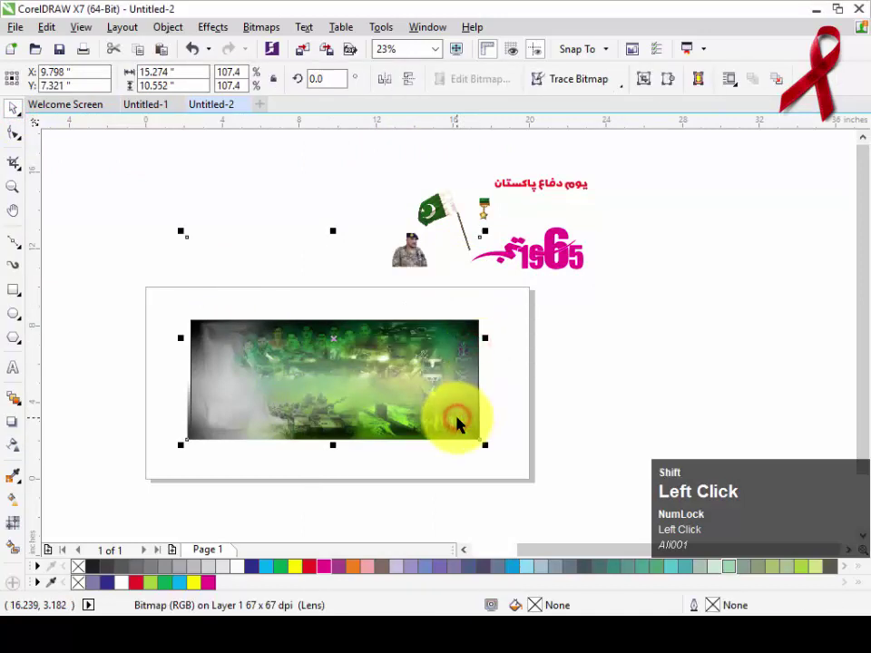
{"action": "key", "text": "shift+Page_Down"}
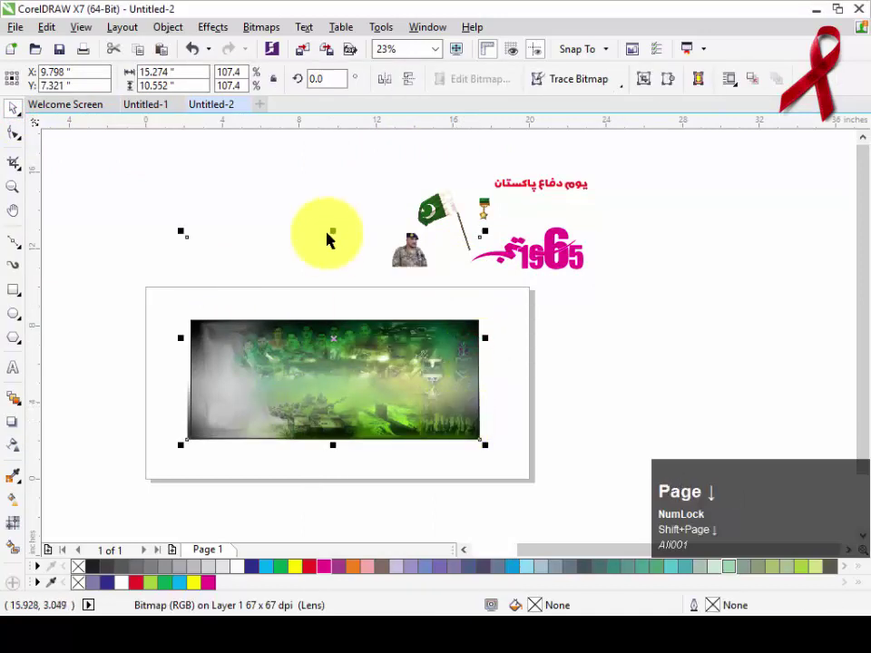
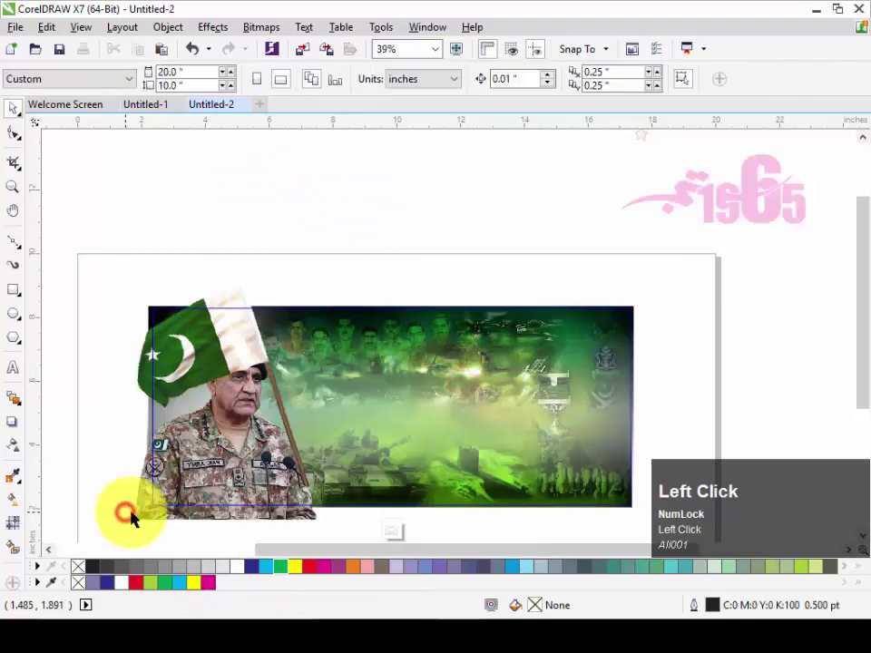
Step: PowerClip the army chief picture inside the background image so it is trimmed to its edges
{"action": "key", "text": "shift+Page_Up"}
{"action": "left_click_drag", "start_coordinate": [183, 334], "coordinate": [185, 350]}
{"action": "right_click", "coordinate": [185, 349]}
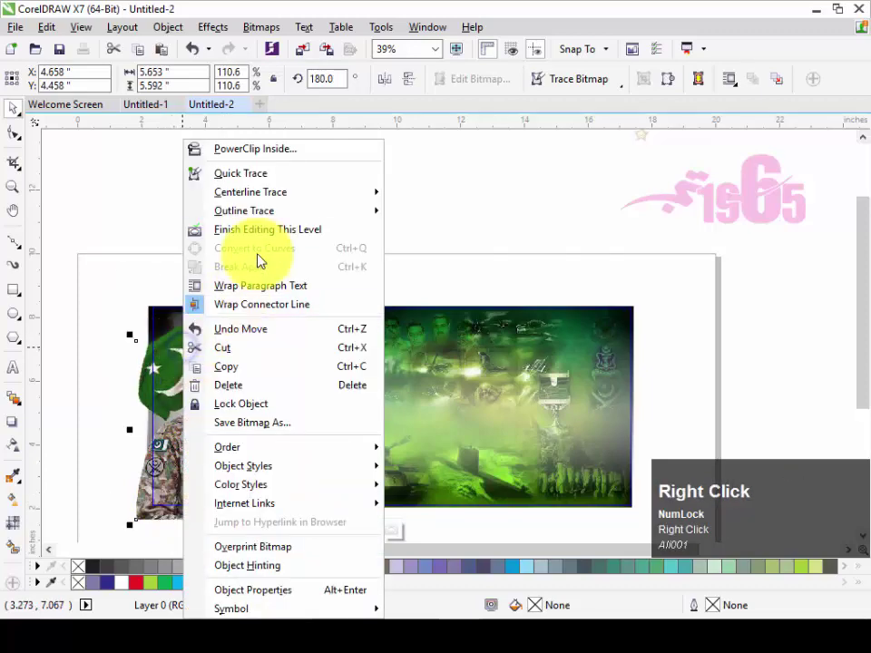
{"action": "left_click_drag", "start_coordinate": [264, 225], "coordinate": [609, 388]}
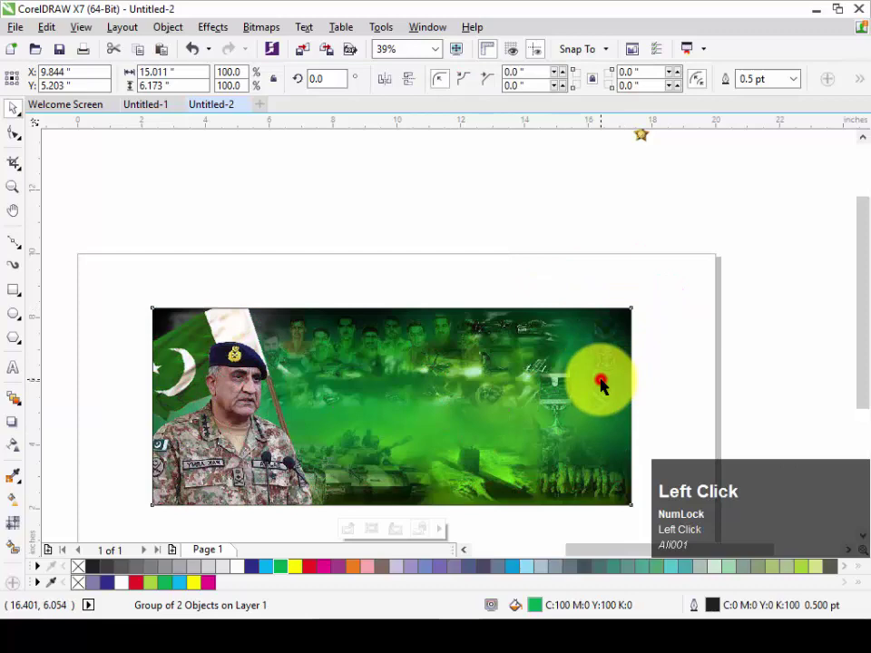
Step: Move the medal, 1965 title and Urdu text onto the background
{"action": "key", "text": "shift+Page_Down"}
{"action": "left_click", "coordinate": [722, 328]}
{"action": "key", "text": "F4"}
{"action": "left_click", "coordinate": [604, 187]}
{"action": "type", "text": "tr"}
{"action": "left_click_drag", "start_coordinate": [566, 450], "coordinate": [722, 338]}
Step: Resize the 1965 title over the background with its corner handles
{"action": "key", "text": "F4"}
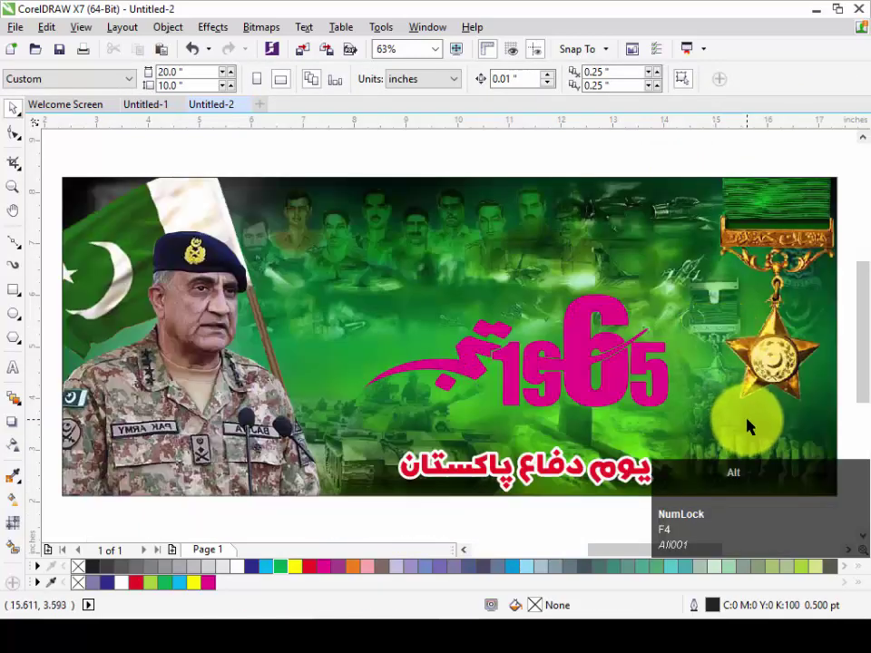
{"action": "key", "text": "alt+Down"}
{"action": "left_click_drag", "start_coordinate": [615, 392], "coordinate": [242, 564]}
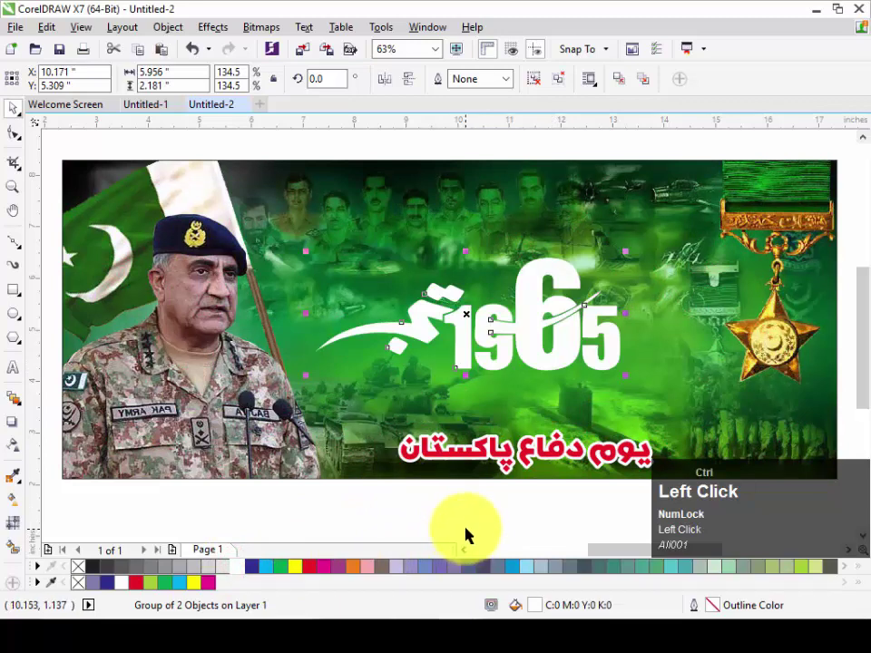
Step: Ungroup the title and colour the digits 1, 9 and 5 green via Edit Fill
{"action": "key", "text": "ctrl+u"}
{"action": "left_click", "coordinate": [522, 533]}
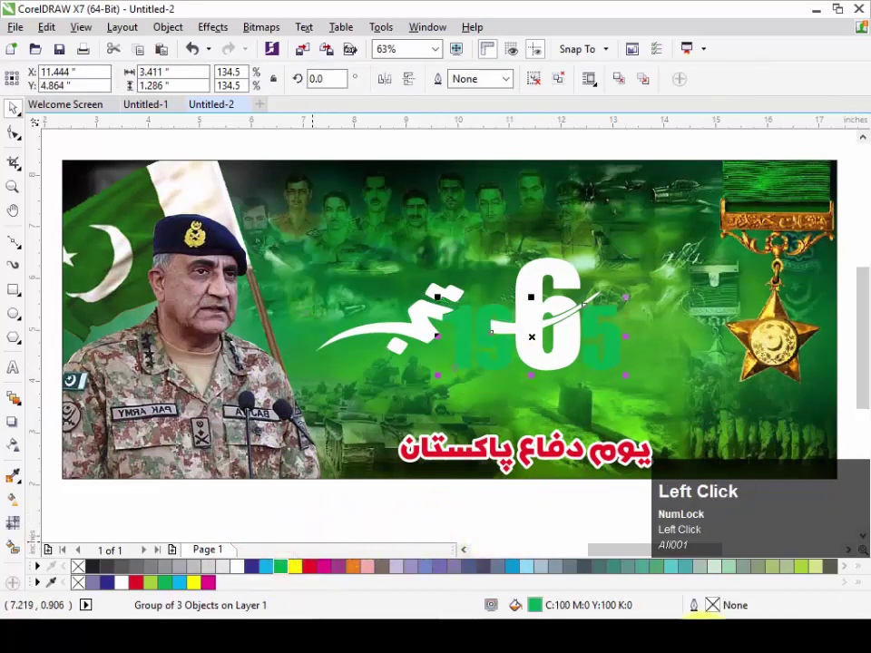
{"action": "key", "text": "shift+F11"}
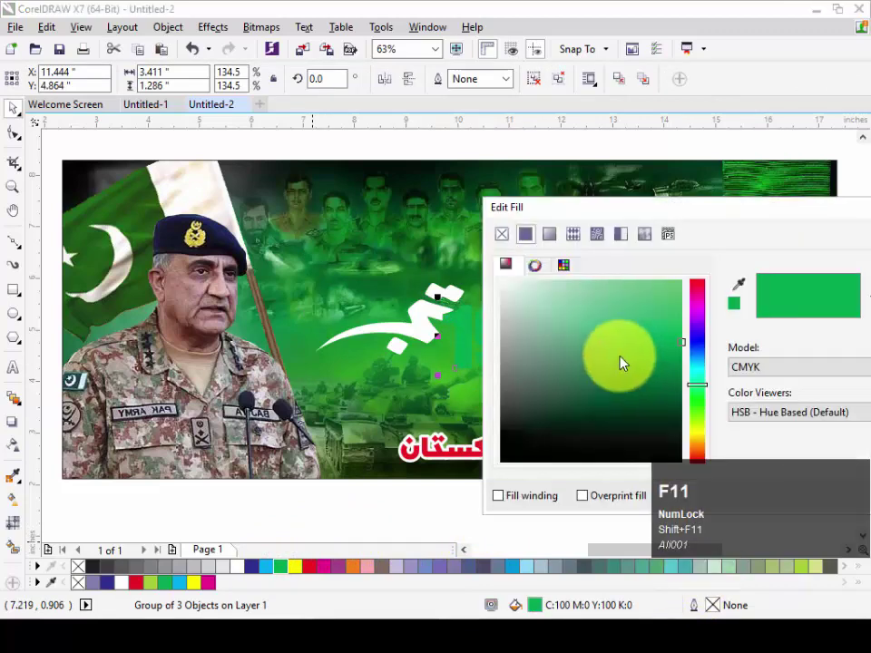
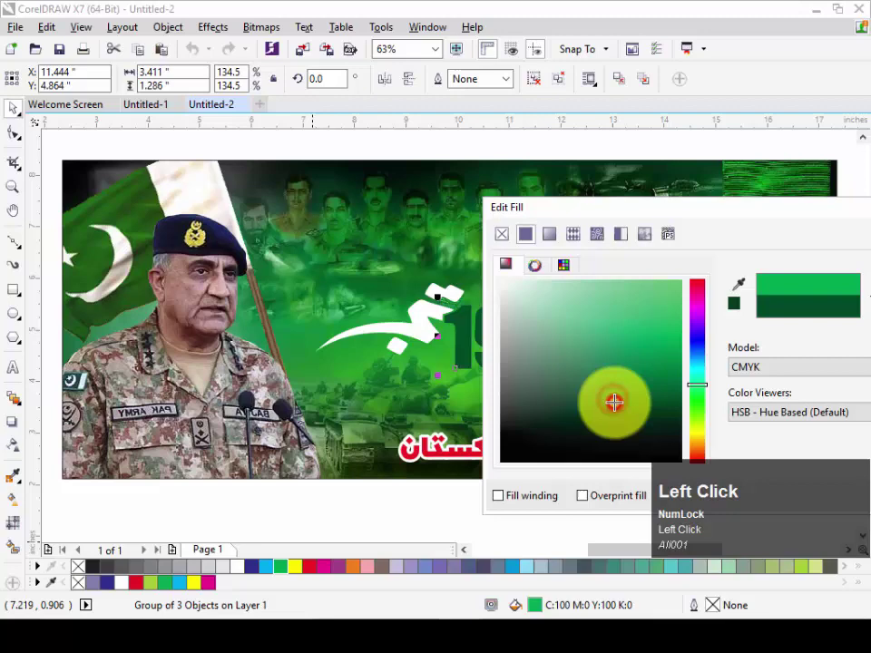
{"action": "key", "text": "Return"}
Step: Change the digits 1, 9 and 5 to a darker green shade, keeping the 6 white
{"action": "left_click", "coordinate": [529, 555]}
{"action": "key", "text": "F4"}
{"action": "left_click", "coordinate": [666, 265]}
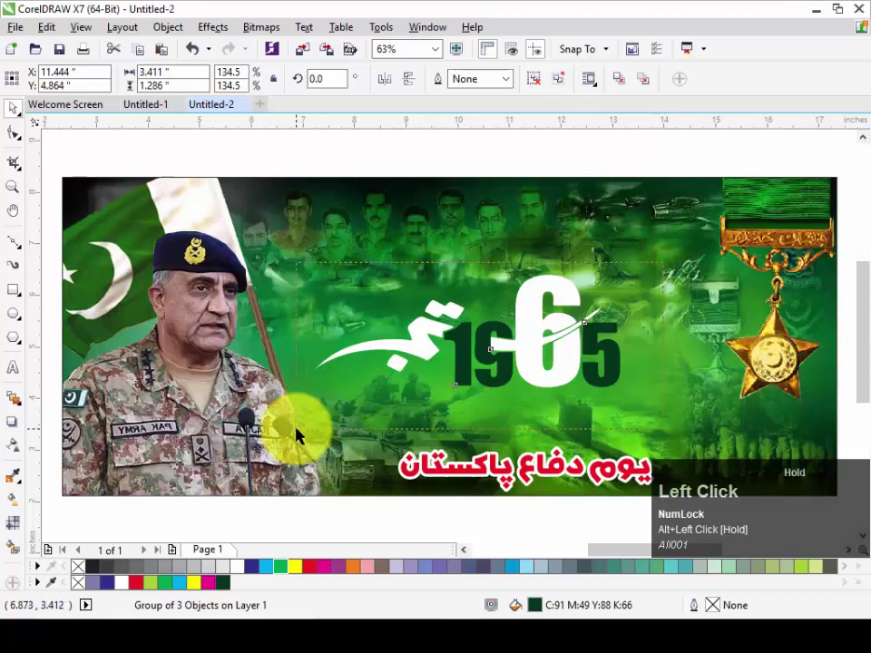
Step: Give the whole 1965 title an outline colour with a 4 pt outline width
{"action": "key", "text": "Escape"}
{"action": "left_click", "coordinate": [558, 379]}
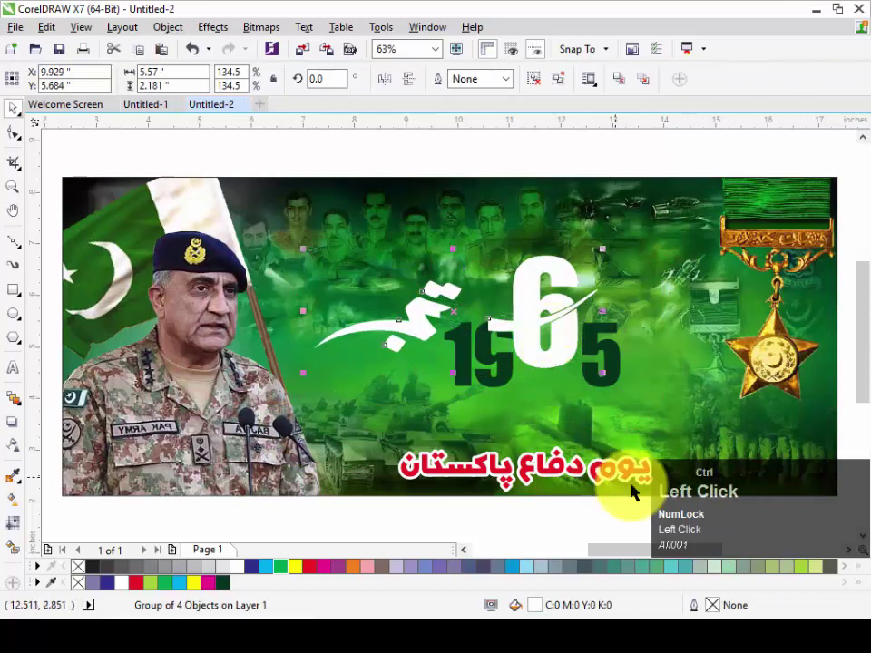
{"action": "key", "text": "ctrl+z"}
{"action": "right_click", "coordinate": [238, 583]}
{"action": "left_click", "coordinate": [523, 80]}
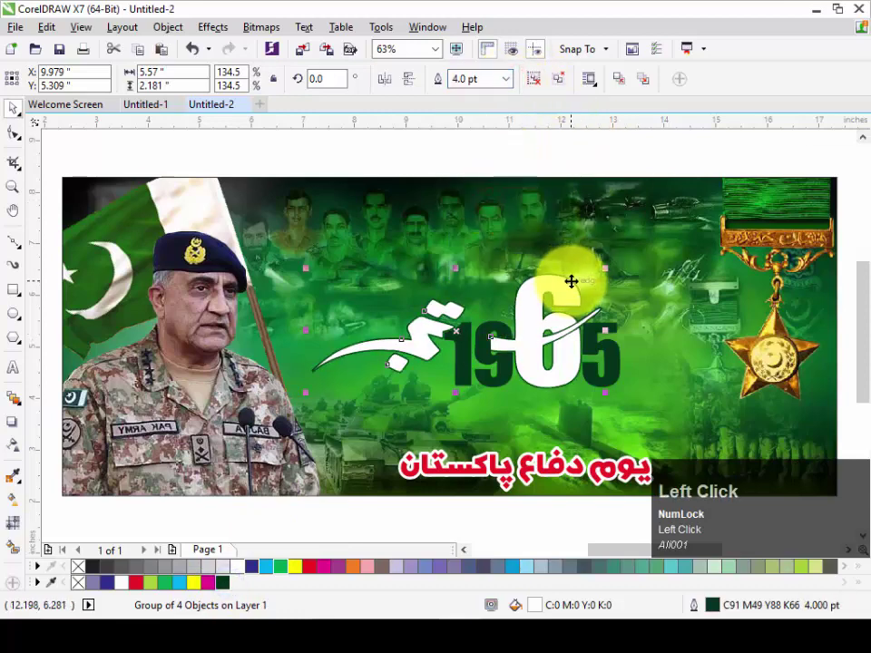
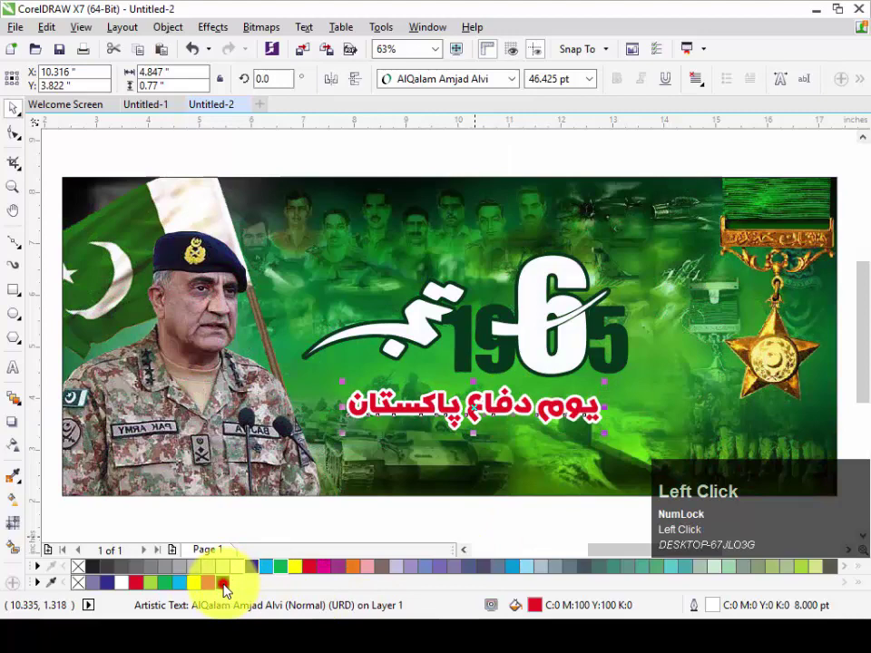
Step: Make the Urdu text white with a dark green outline
{"action": "right_click", "coordinate": [247, 570]}
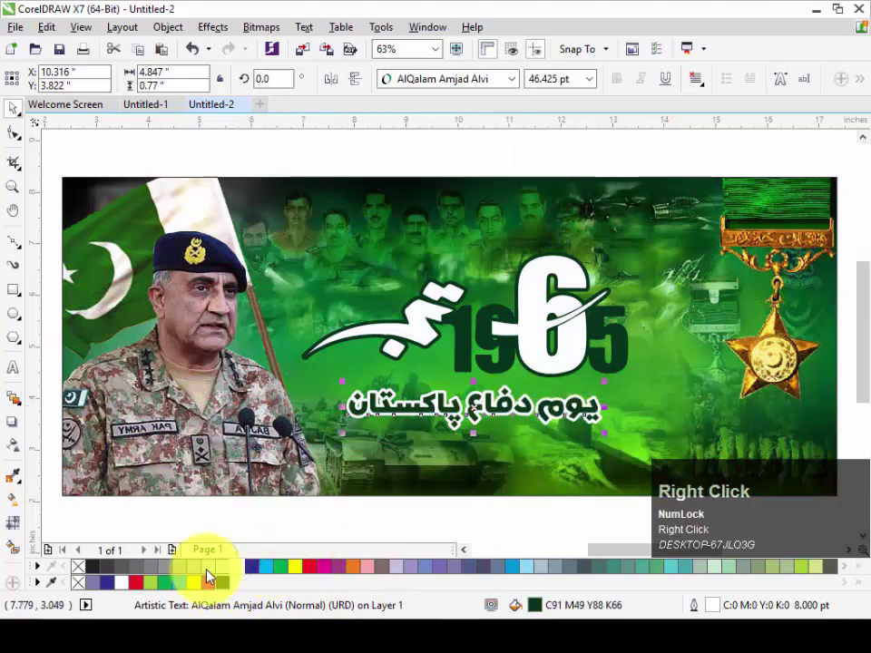
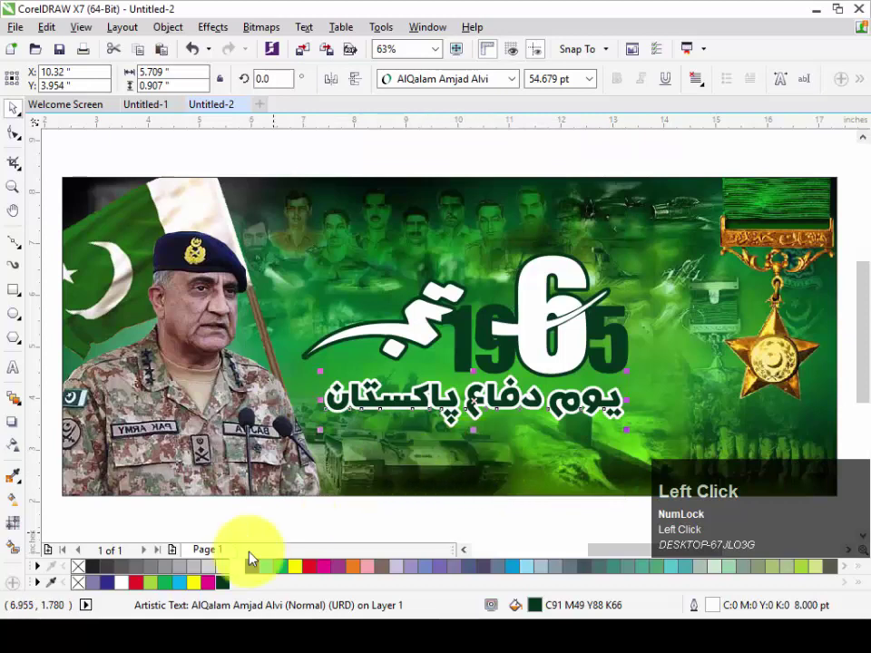
{"action": "right_click", "coordinate": [297, 568]}
{"action": "left_click", "coordinate": [283, 592]}
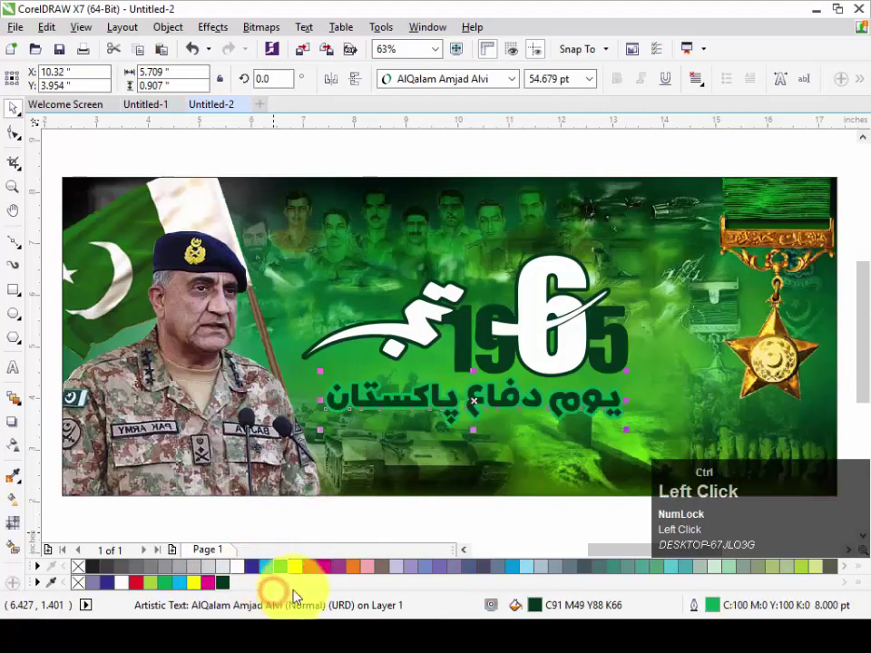
{"action": "key", "text": "ctrl+z"}
Step: Group the 1965 title with the Urdu text, enlarge them and centre the block over the background
{"action": "left_click", "coordinate": [559, 359]}
{"action": "key", "text": "c"}
{"action": "key", "text": "Escape"}
{"action": "left_click_drag", "start_coordinate": [598, 404], "coordinate": [666, 233]}
{"action": "key", "text": "ctrl+g"}
{"action": "left_click_drag", "start_coordinate": [568, 401], "coordinate": [572, 517]}
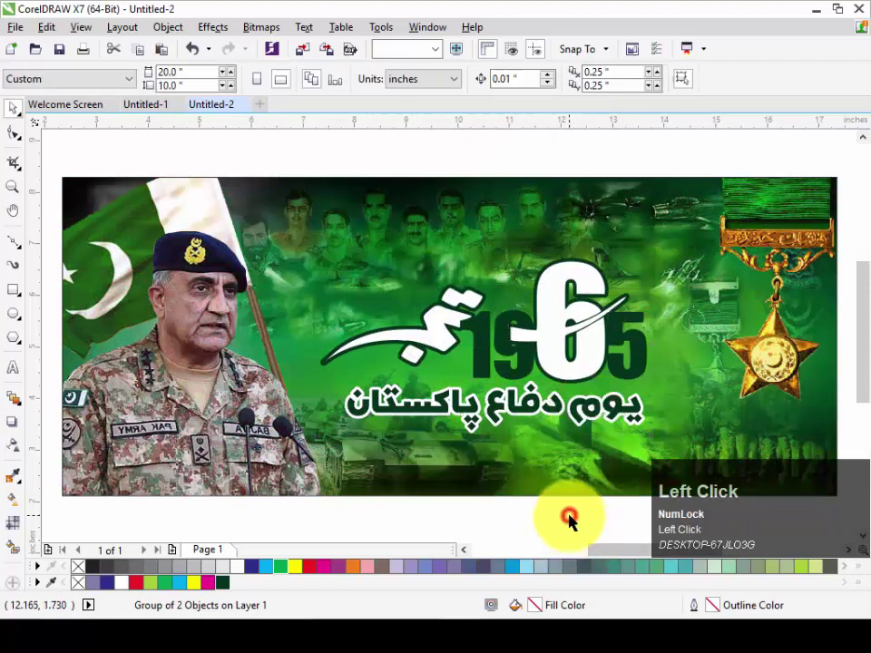